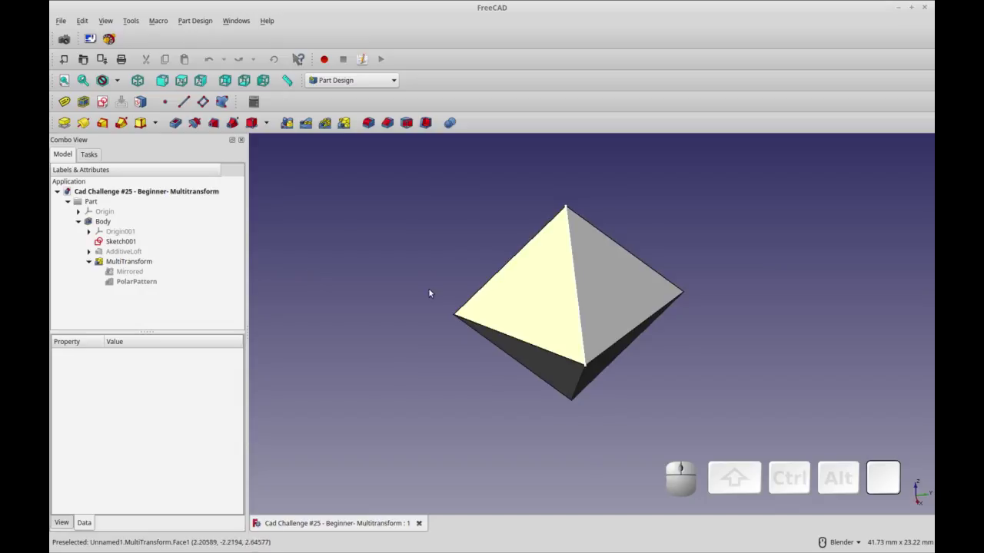
Start a new document with an active part containing a body.
left_click(73, 63)
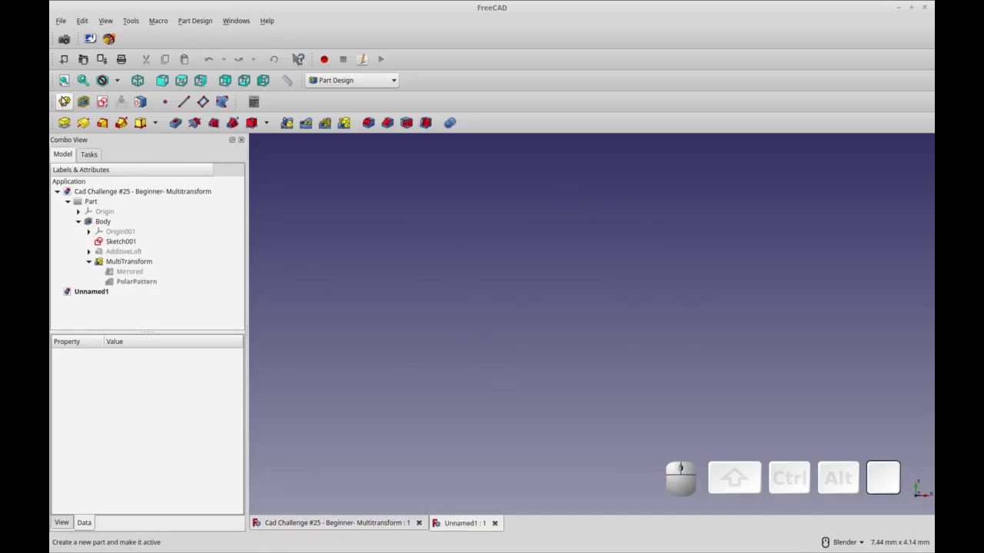
left_click(71, 102)
left_click(87, 100)
Begin an empty sketch on the XY plane of the body.
left_click(105, 99)
left_click(100, 226)
left_click(168, 180)
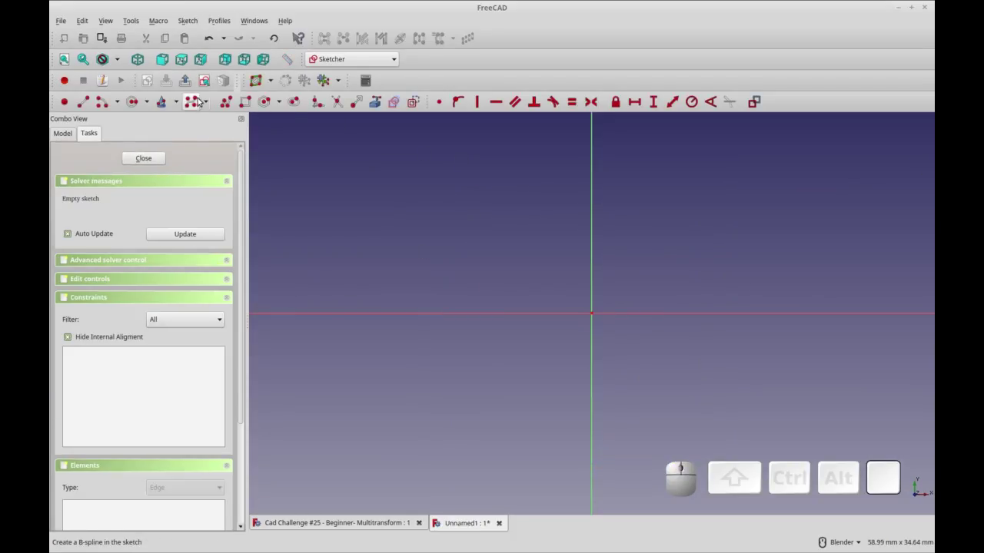
Draw a polyline right triangle from the vertical axis to the origin with a 10 mm hypotenuse.
left_click(225, 102)
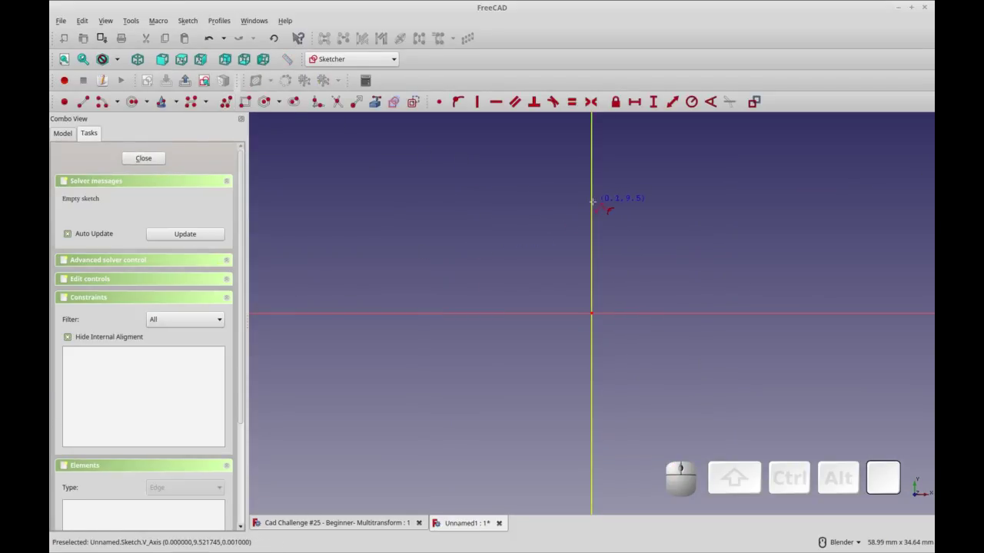
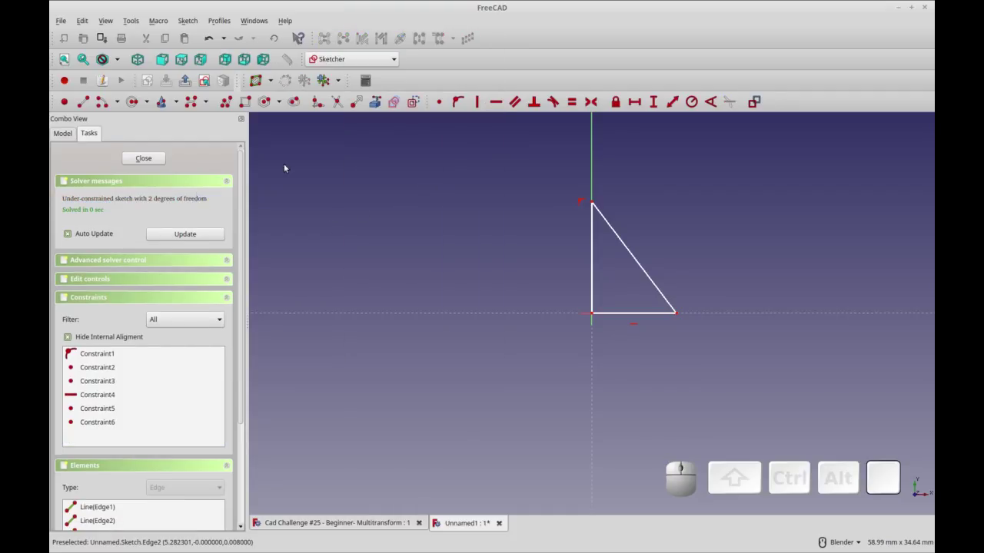
left_click(643, 263)
left_click(669, 103)
key("KP_1")
key("0")
key("KP_Enter")
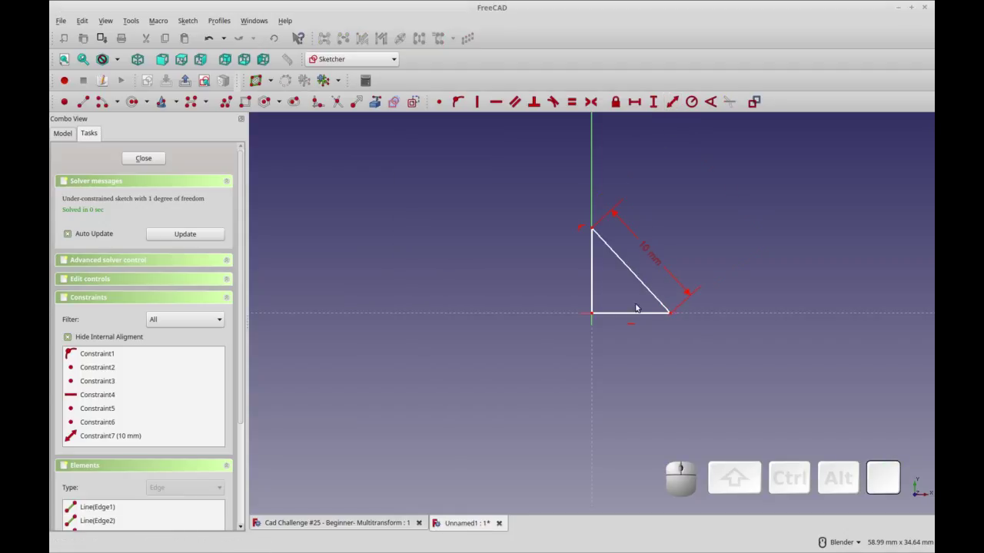
Constrain the triangle's vertical and horizontal legs to equal length.
middle_click(627, 308)
left_click(598, 283)
left_click(619, 316)
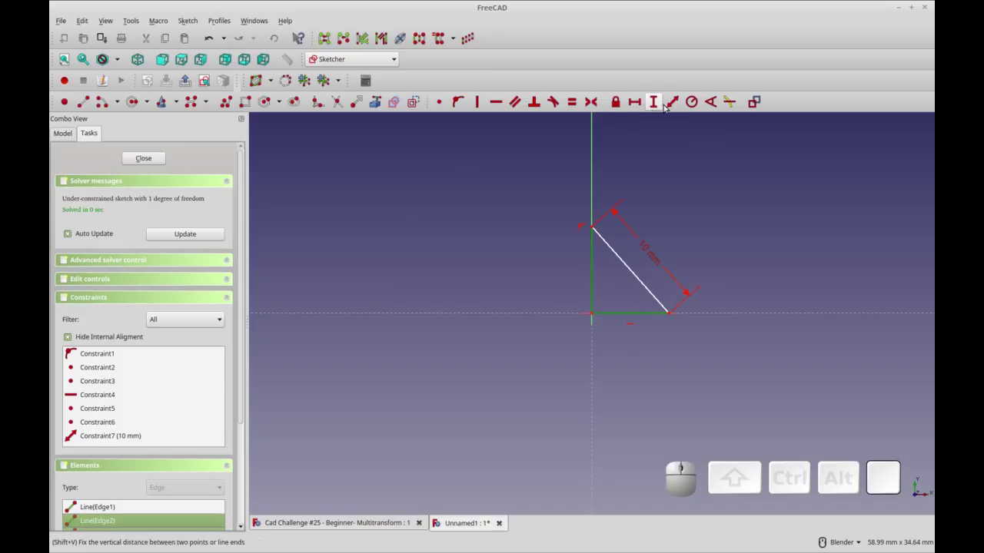
left_click(575, 106)
Close the first sketch and select the body in the model tree.
left_click(143, 155)
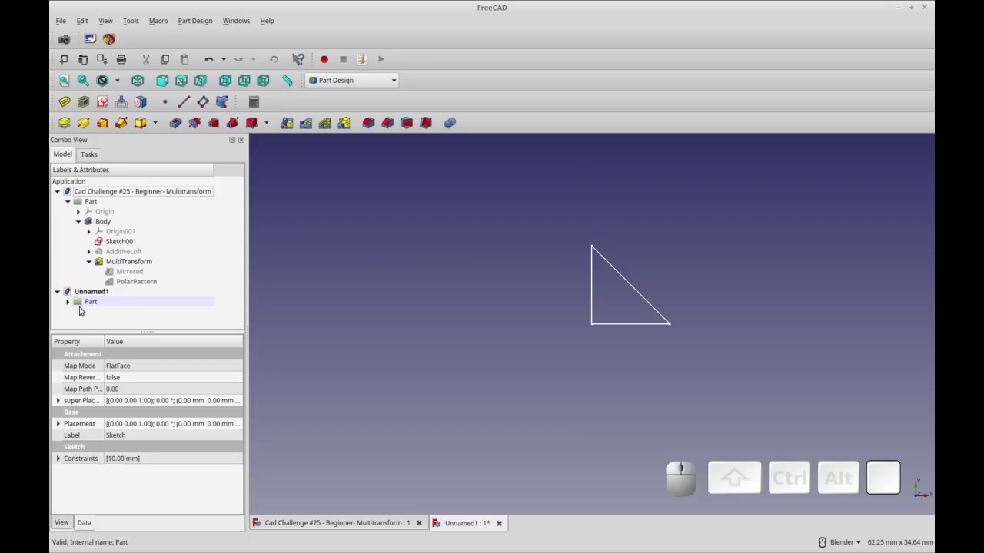
key("ctrl+r")
left_click(69, 305)
scroll("down", 3)
scroll("down", 3)
left_click(83, 320)
left_click(143, 300)
Begin a second empty sketch on the body's XZ base plane.
left_click(110, 102)
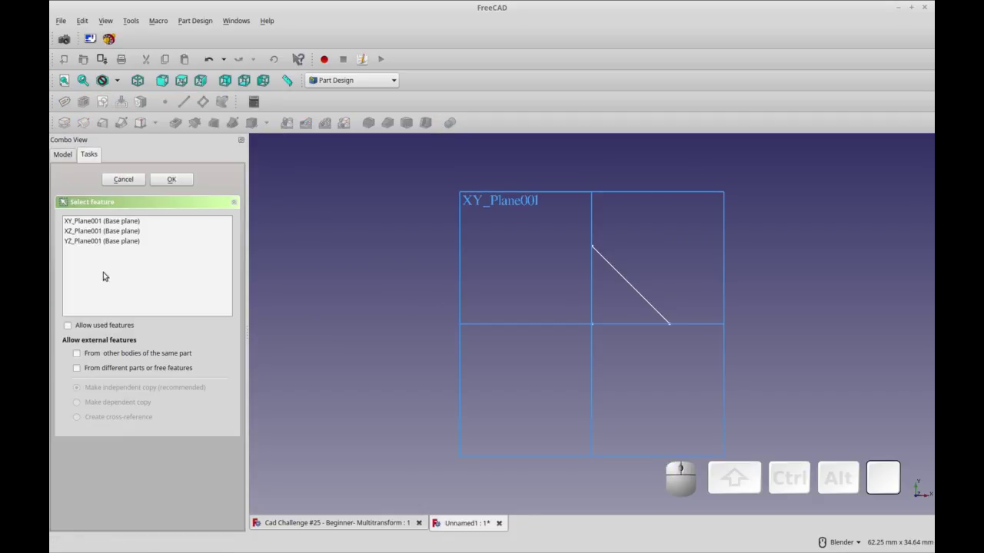
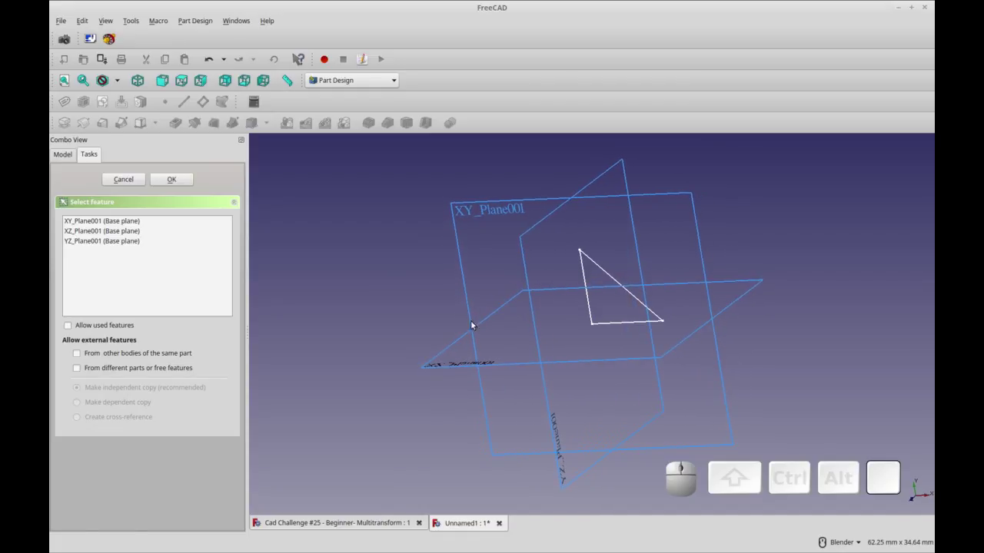
left_click(115, 240)
left_click(169, 181)
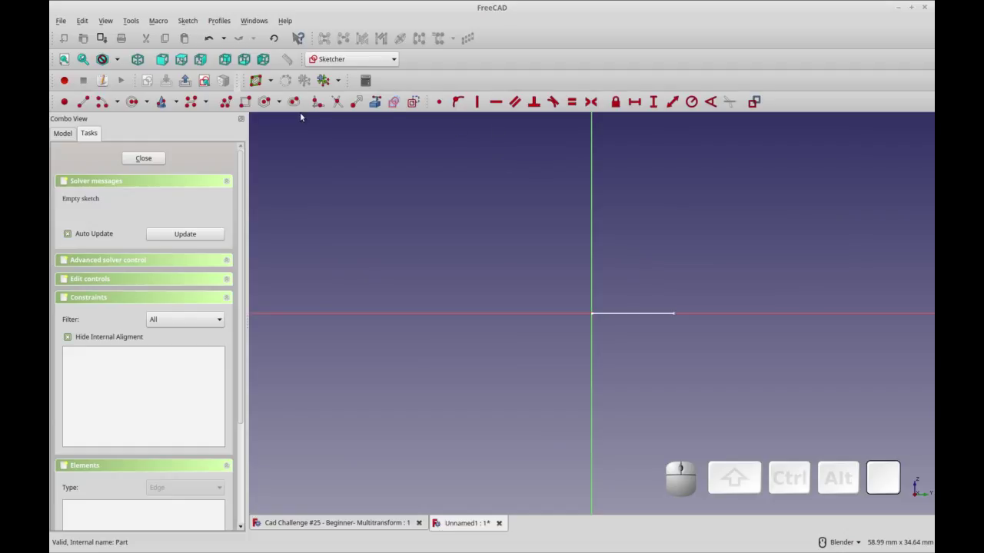
Draw a second polyline right triangle at the origin with a 10 mm hypotenuse.
left_click(232, 103)
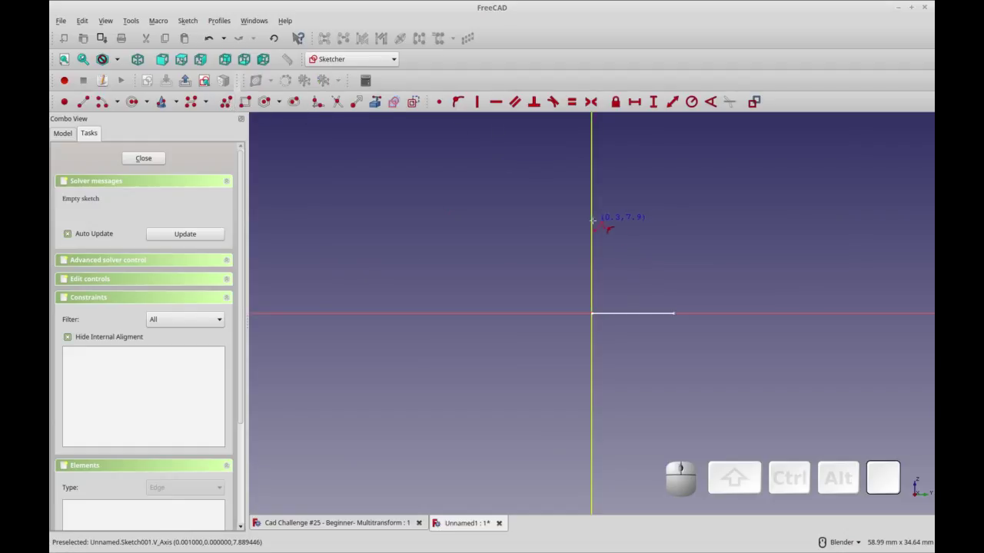
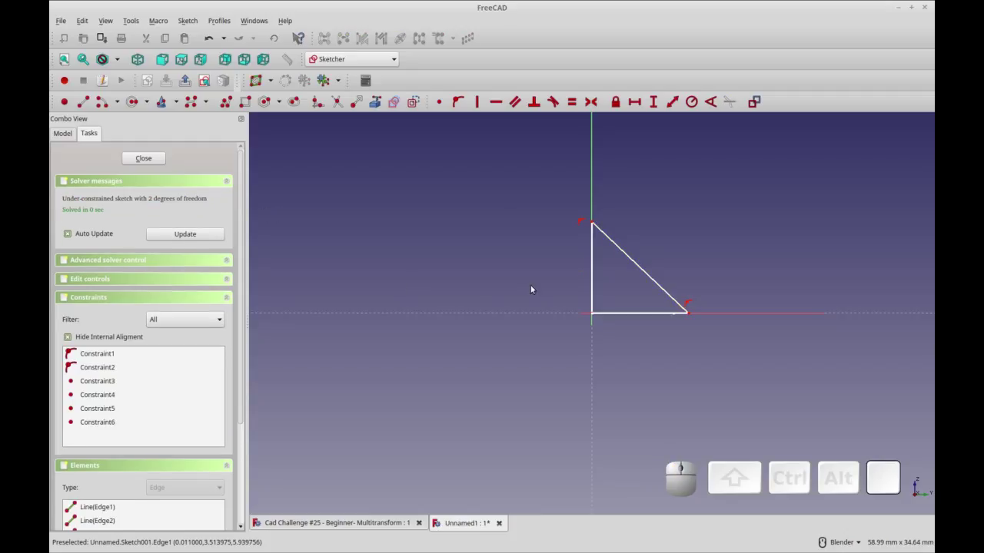
left_click(645, 270)
left_click(671, 105)
key("KP_1")
key("KP_0")
key("Return")
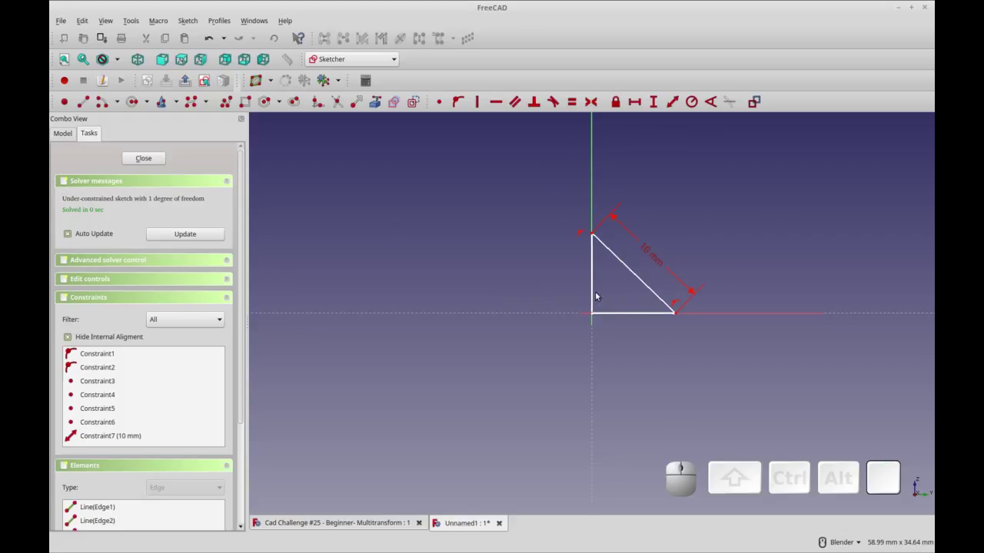
Select both triangle legs for an equal-length constraint.
left_click(598, 290)
left_click(674, 309)
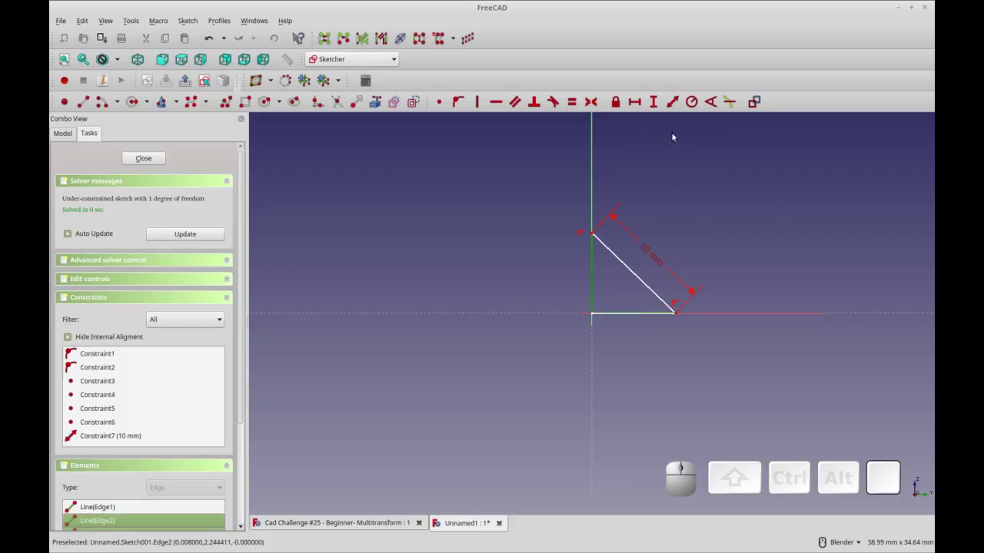
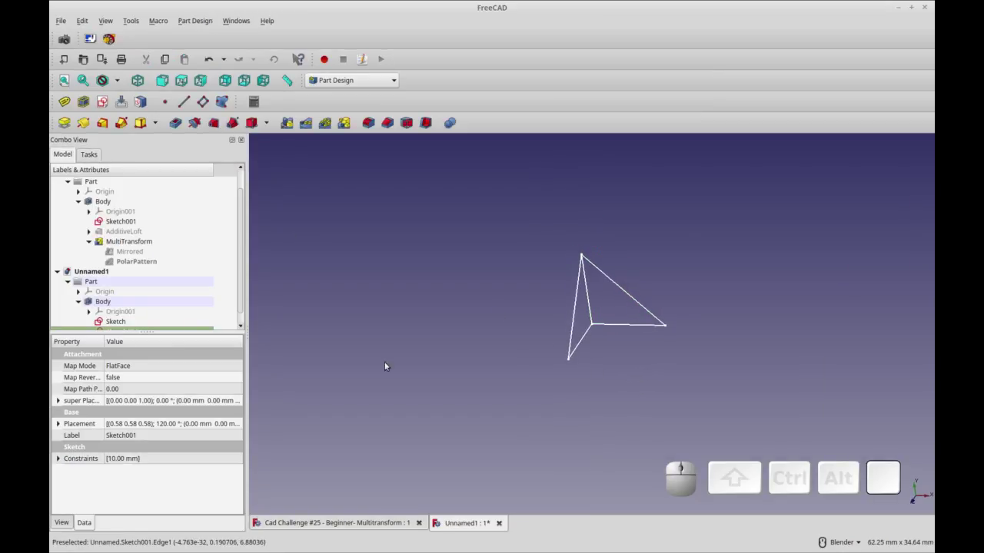
Select the first triangle sketch in the model tree as the loft base.
scroll("down", 3)
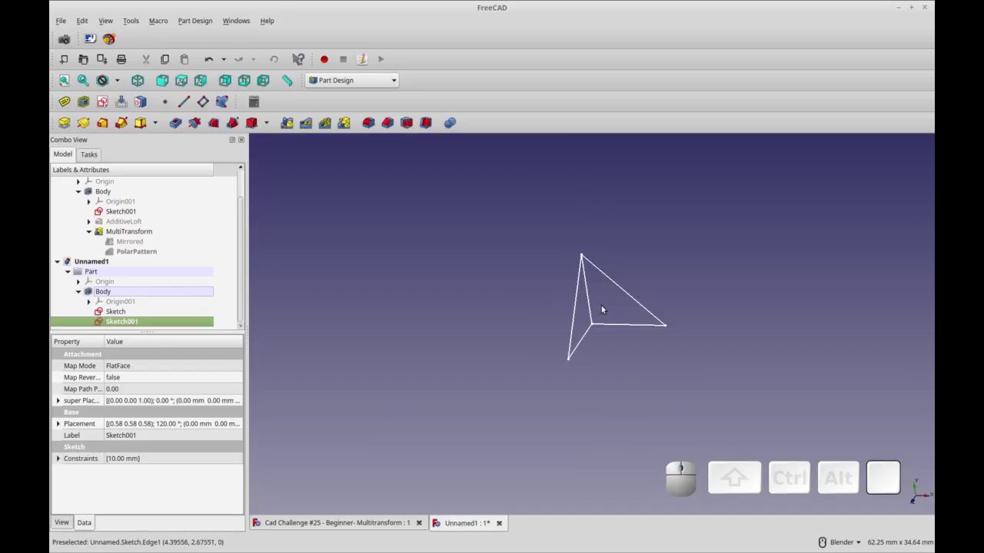
key("ctrl+r")
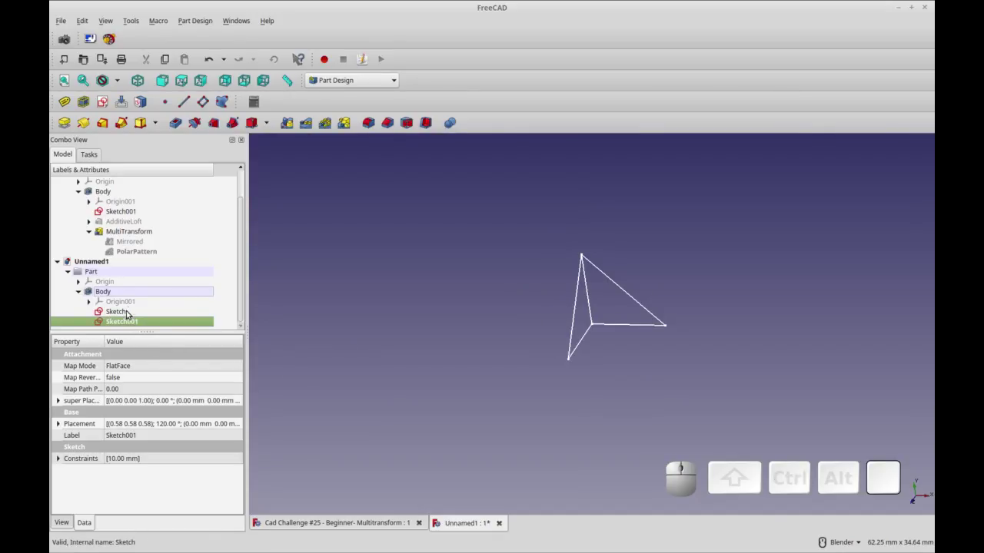
left_click(130, 313)
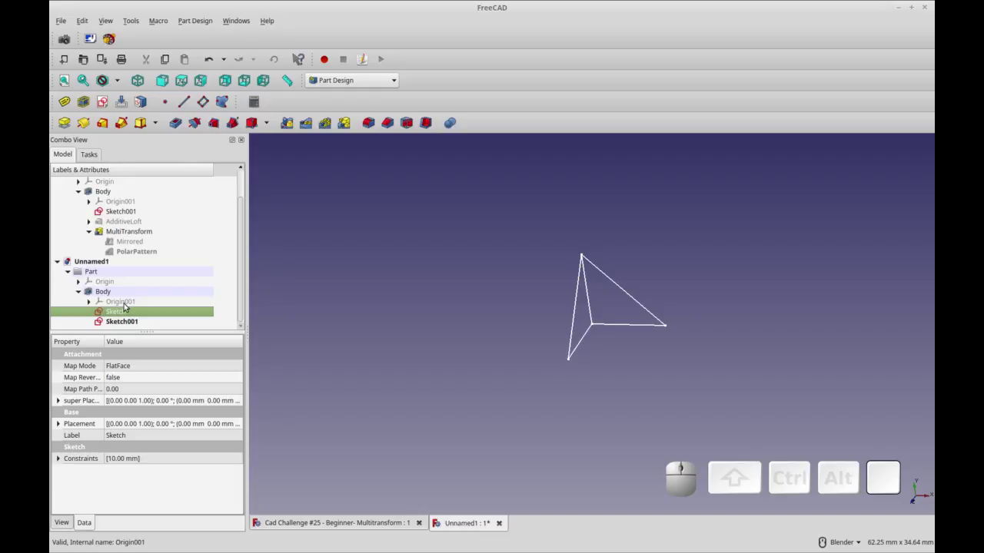
Create an additive loft from the first sketch with Sketch001 as the second section, forming a triangular wedge.
left_click(102, 120)
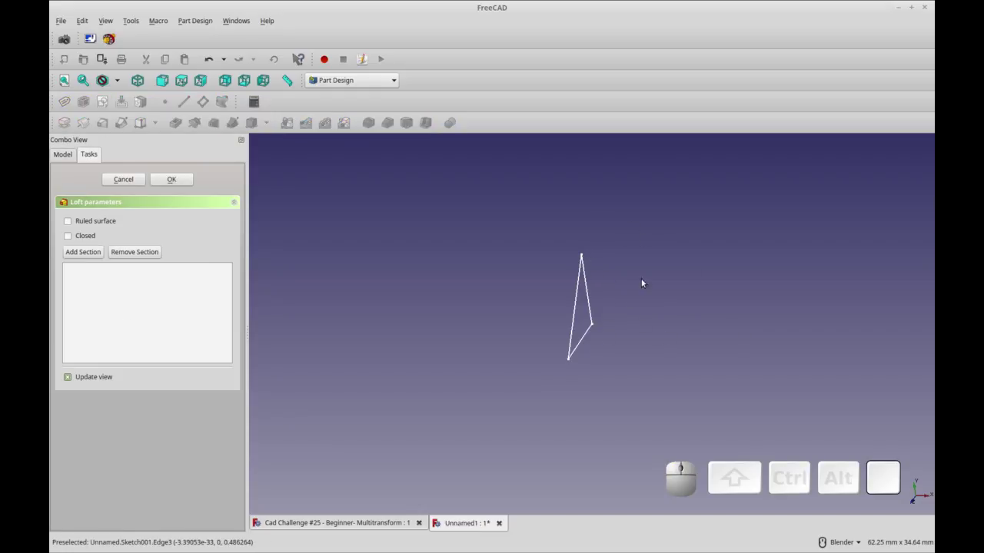
left_click(83, 251)
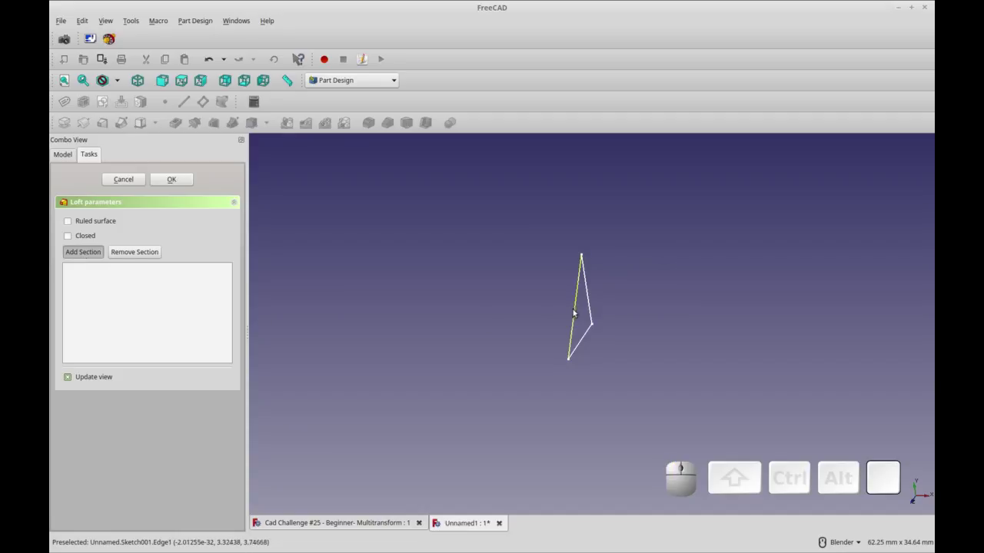
left_click(575, 310)
left_click(577, 311)
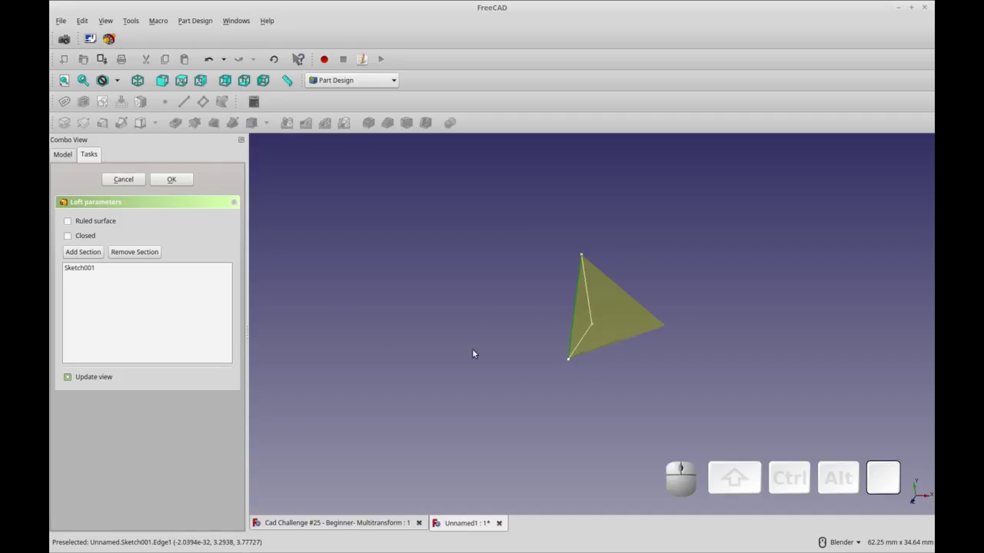
left_click_drag(526, 367, 372, 258)
left_click(182, 181)
left_click_drag(518, 359, 499, 358)
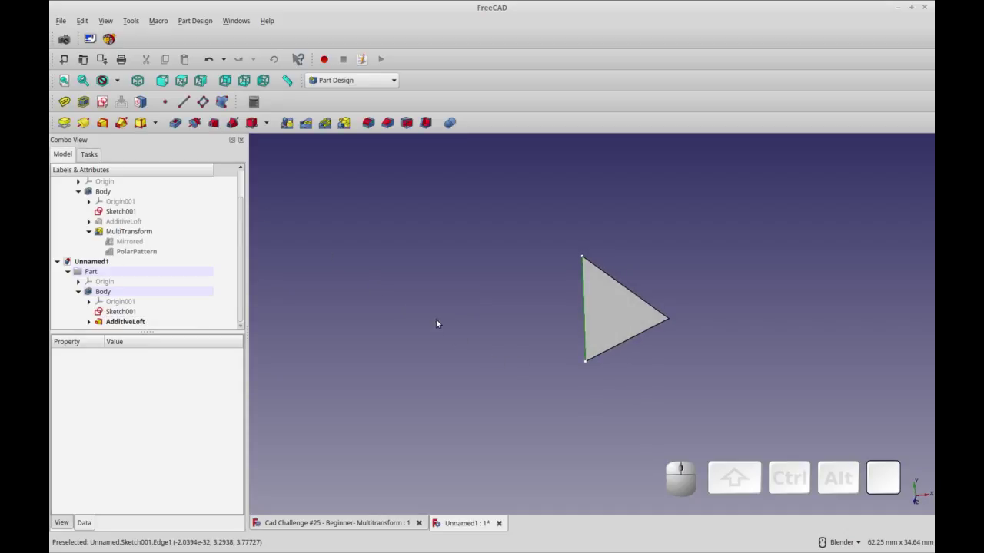
Start a MultiTransform on the AdditiveLoft with a mirror about the vertical sketch axis.
left_click_drag(456, 316, 331, 150)
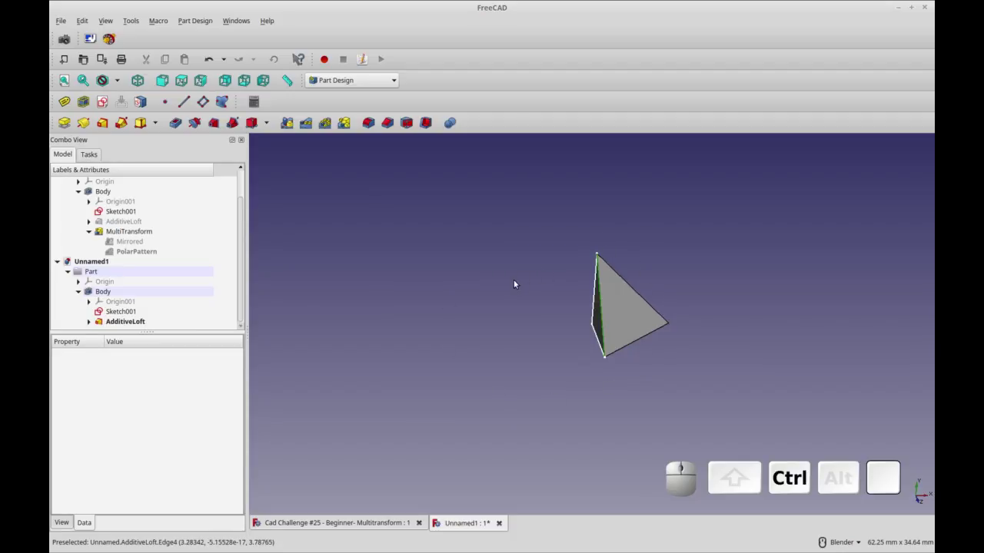
key("ctrl+r")
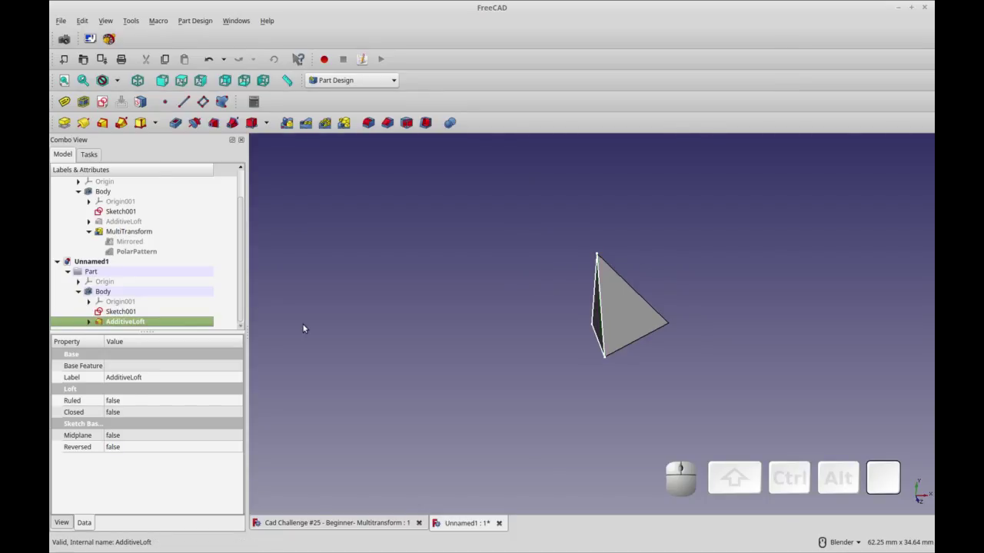
left_click(346, 122)
right_click(154, 438)
left_click(194, 466)
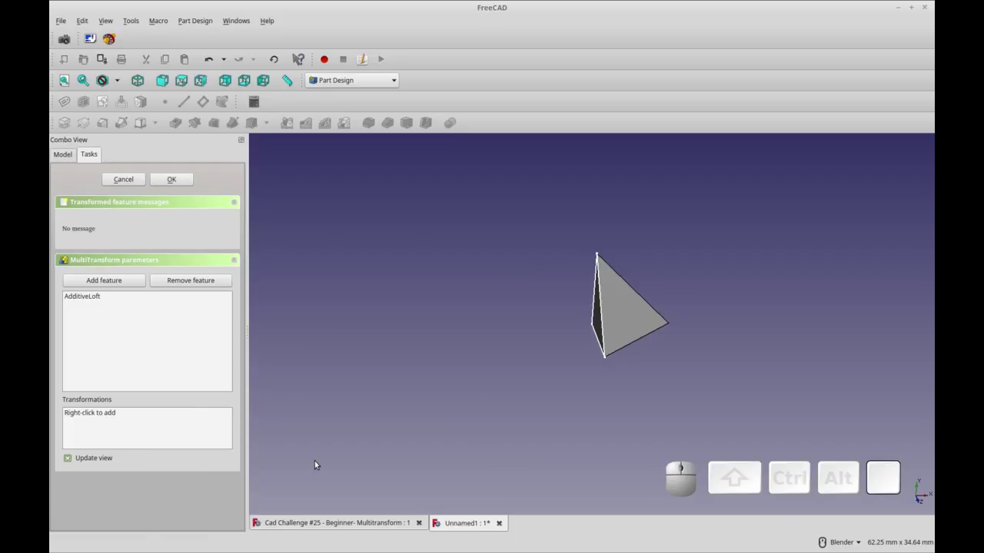
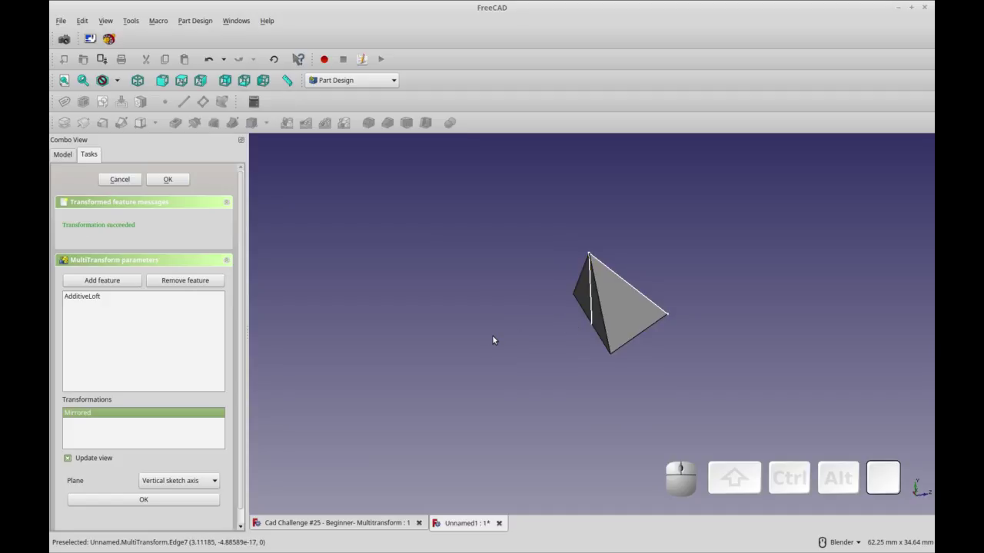
key("ctrl+r")
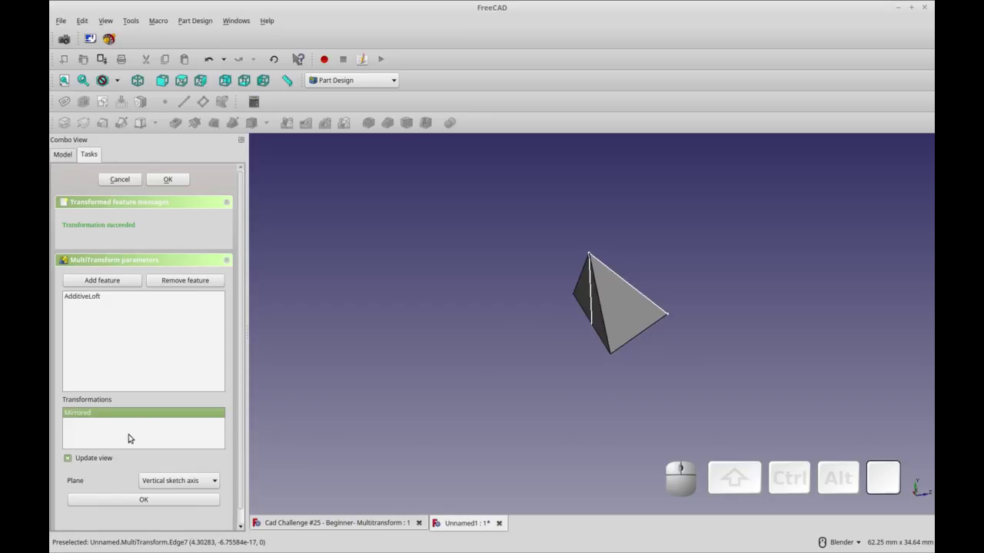
Add a polar pattern around the normal sketch axis over 360° with 3 occurrences.
right_click(126, 438)
left_click(152, 490)
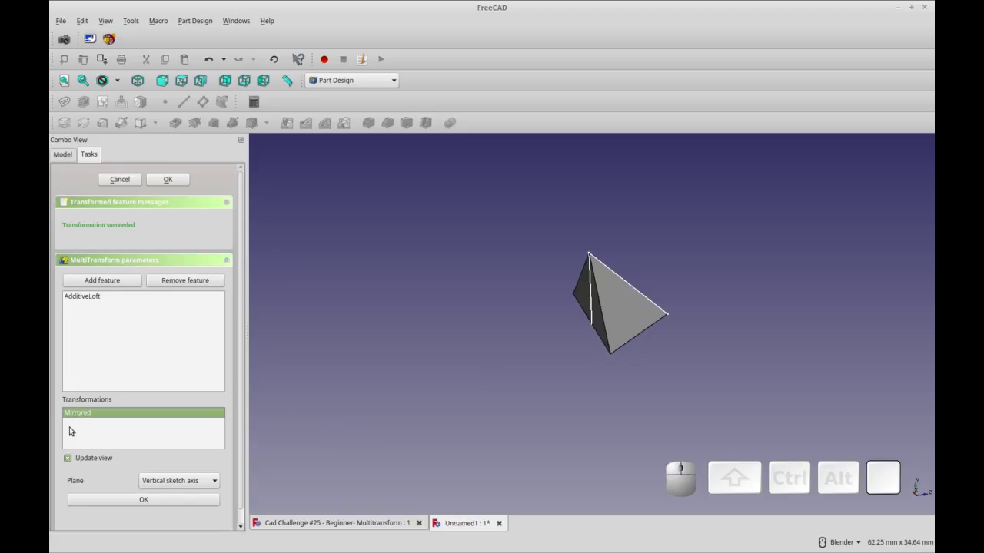
key("ctrl+r")
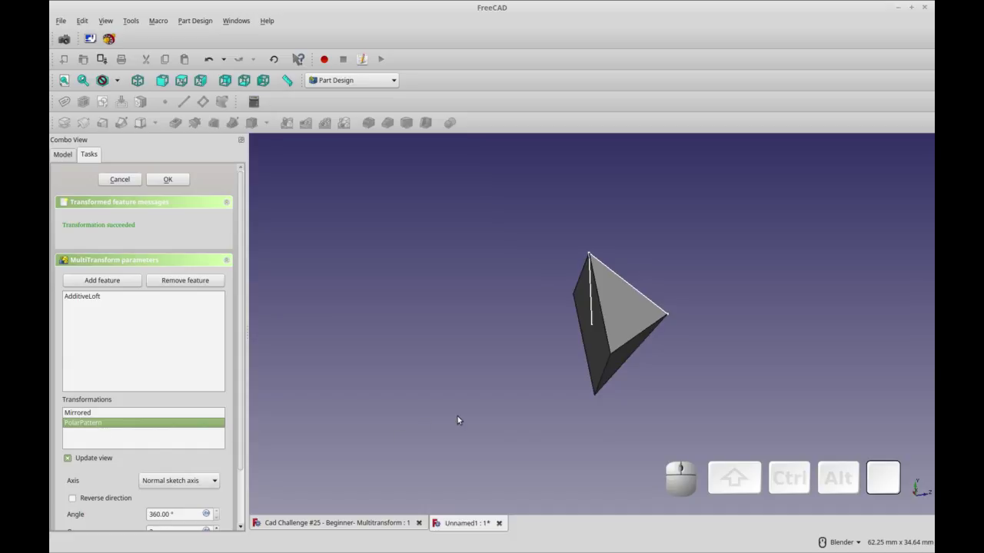
left_click_drag(467, 415, 340, 472)
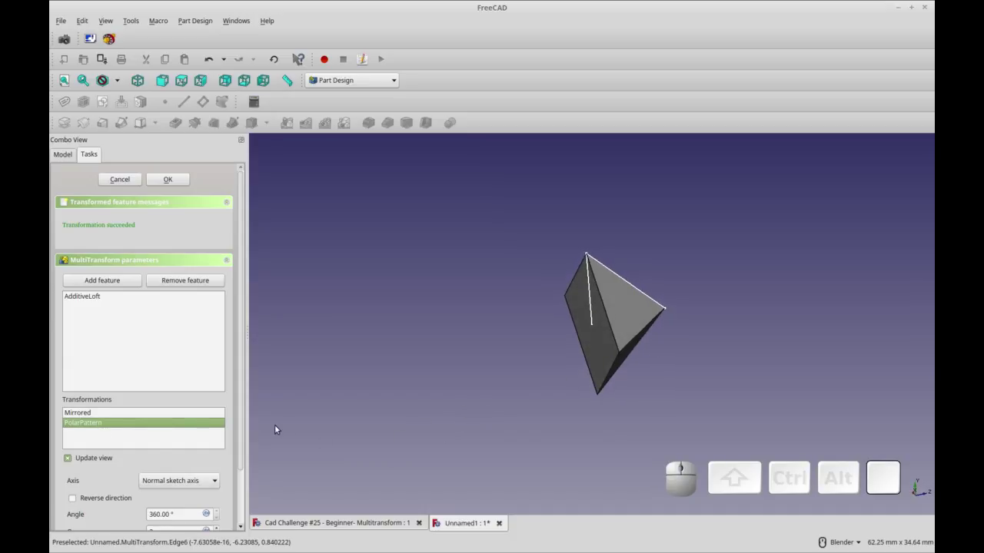
left_click_drag(244, 434, 200, 433)
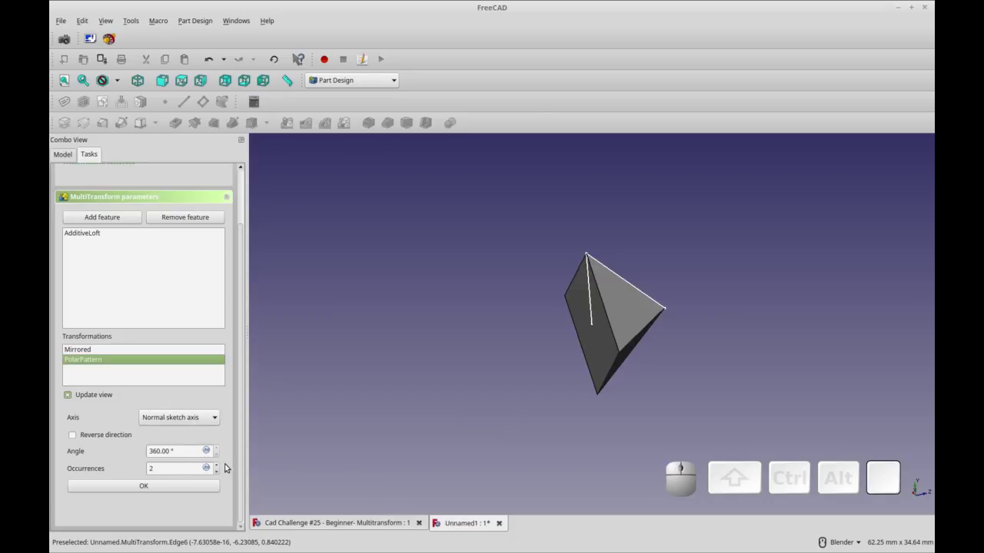
middle_click(484, 407)
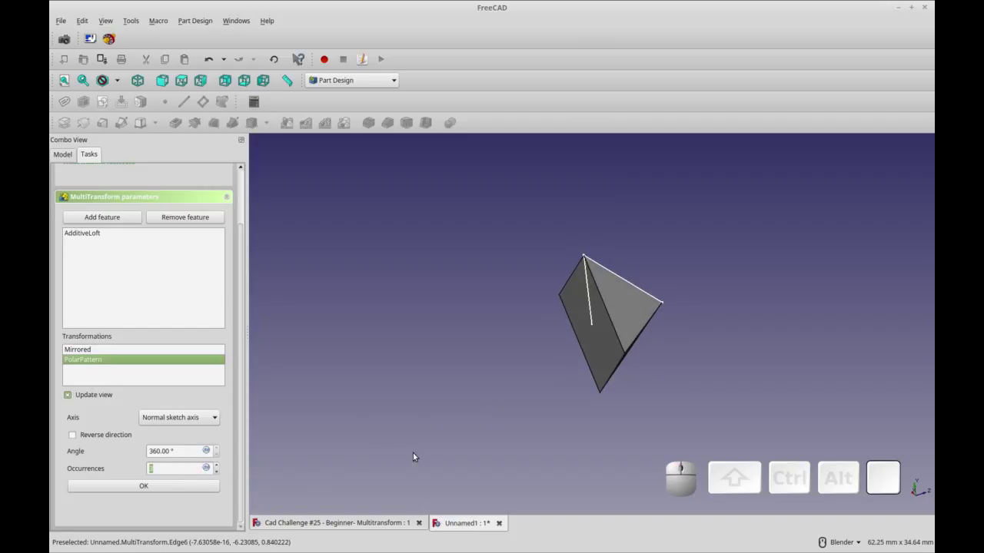
left_click_drag(469, 417, 552, 378)
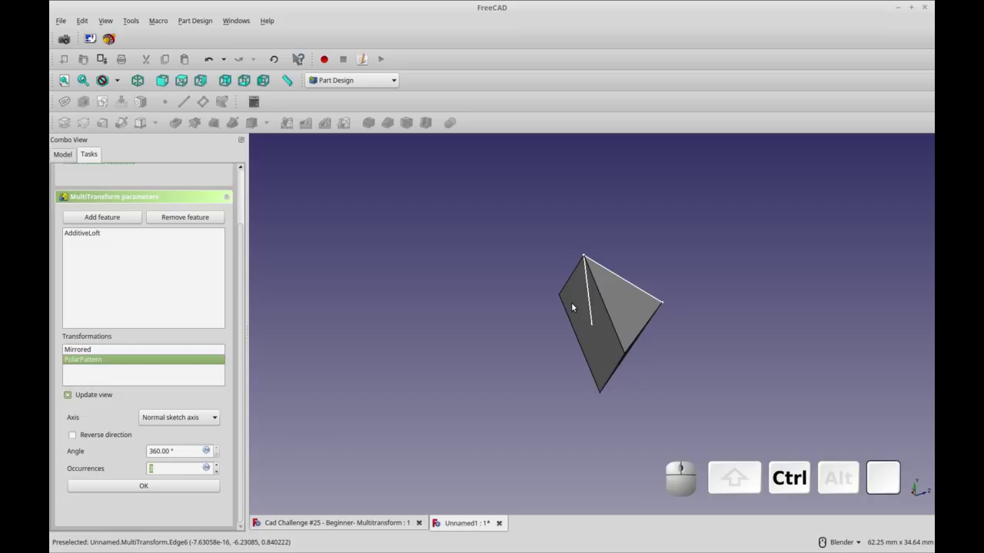
key("ctrl+r")
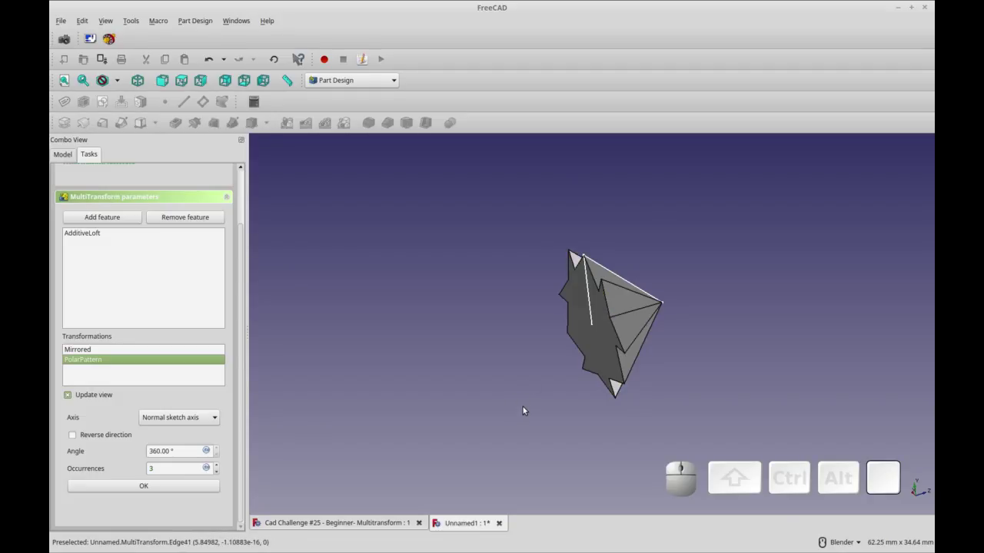
left_click_drag(536, 402, 263, 418)
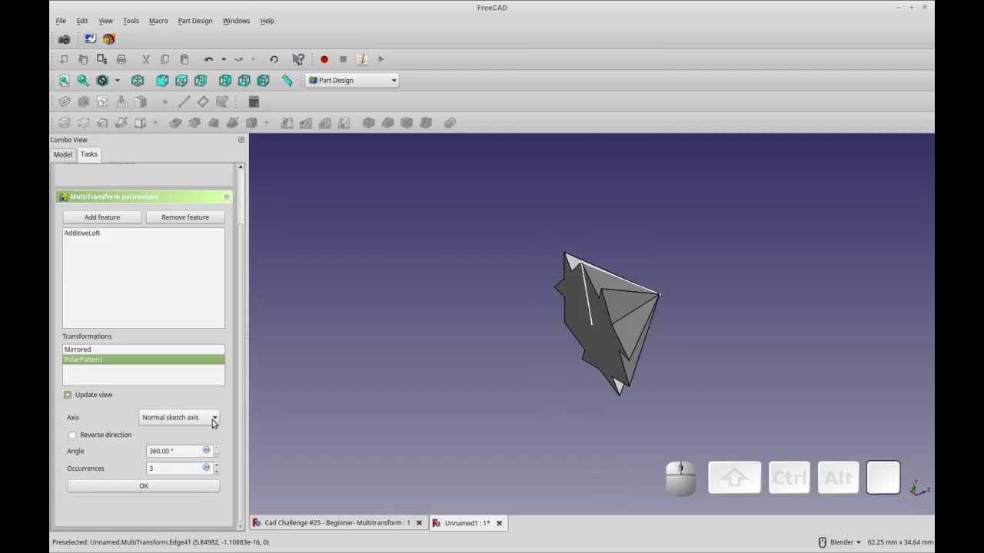
Switch the polar pattern axis to the horizontal sketch axis and inspect the result.
left_click(215, 419)
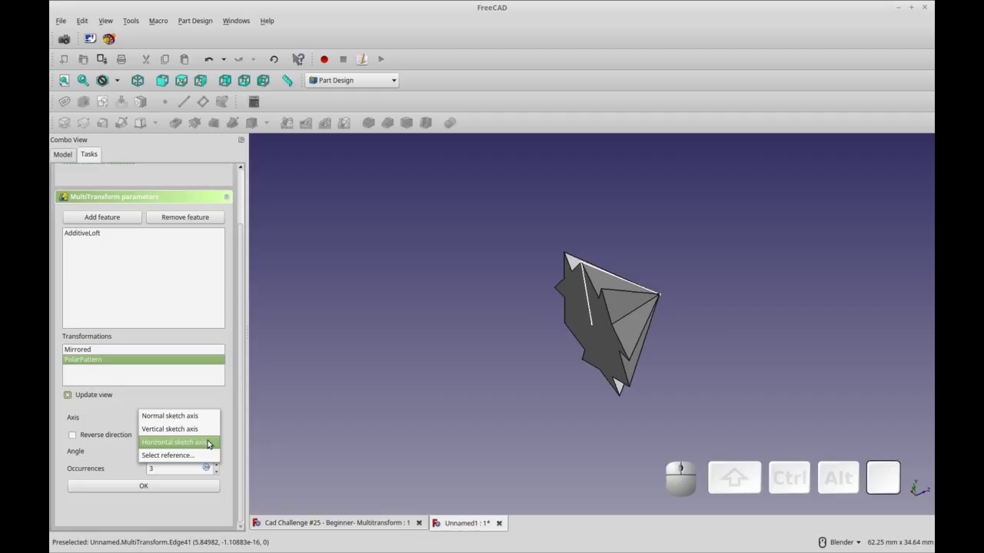
left_click(210, 441)
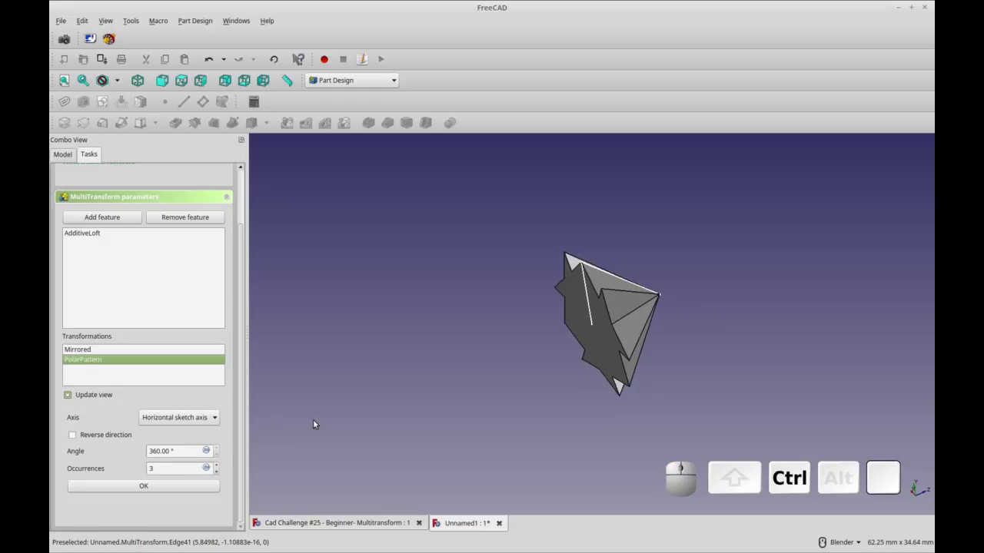
key("ctrl+r")
left_click_drag(455, 438, 488, 415)
left_click_drag(658, 441, 614, 341)
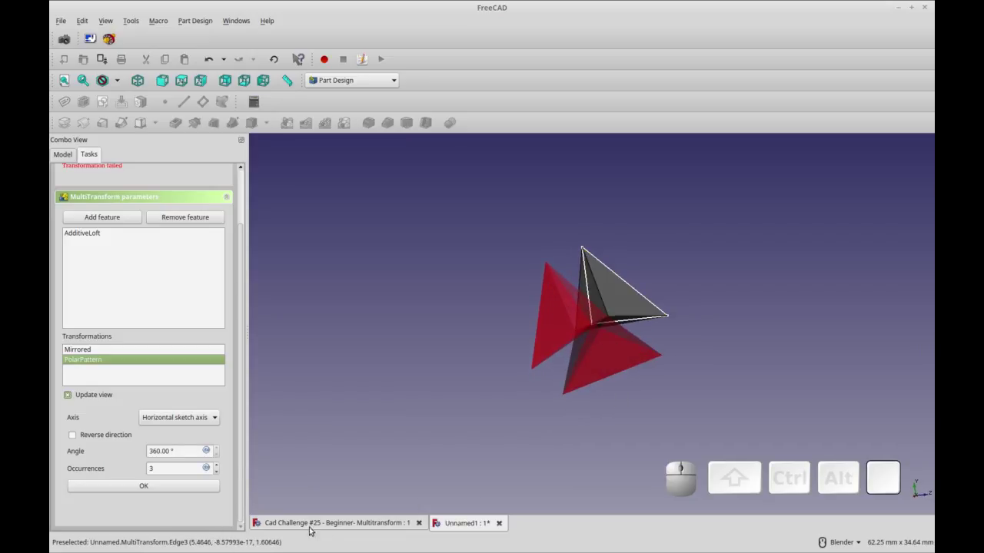
Set the polar pattern to 4 occurrences, completing the regular octahedron, and orbit to check it.
left_click(220, 469)
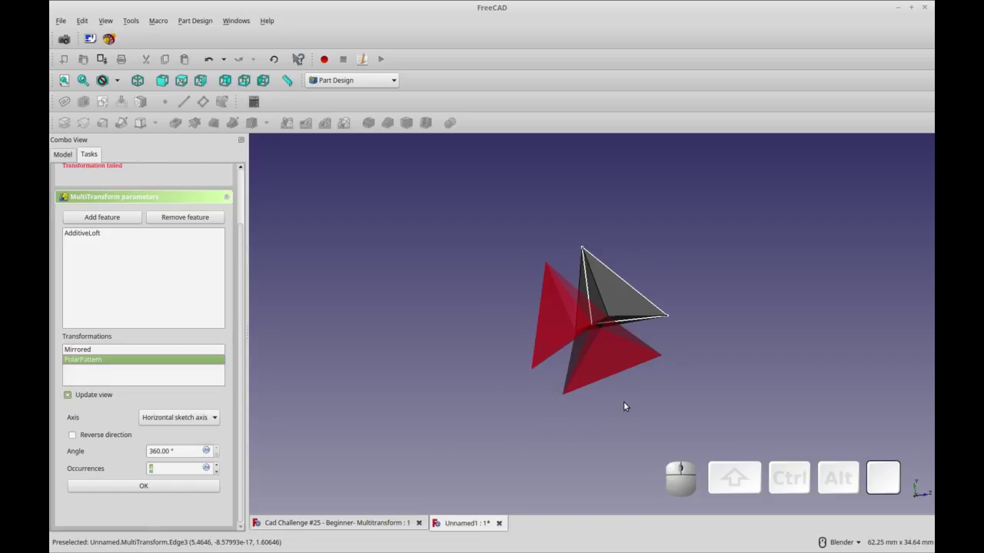
key("ctrl+r")
left_click(678, 404)
left_click_drag(669, 396, 486, 435)
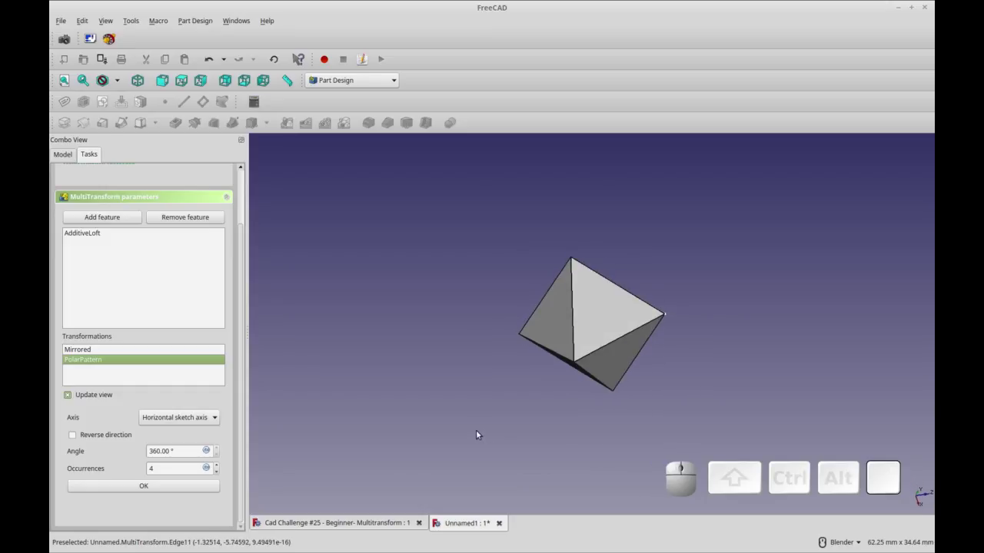
left_click_drag(482, 428, 561, 414)
middle_click(560, 414)
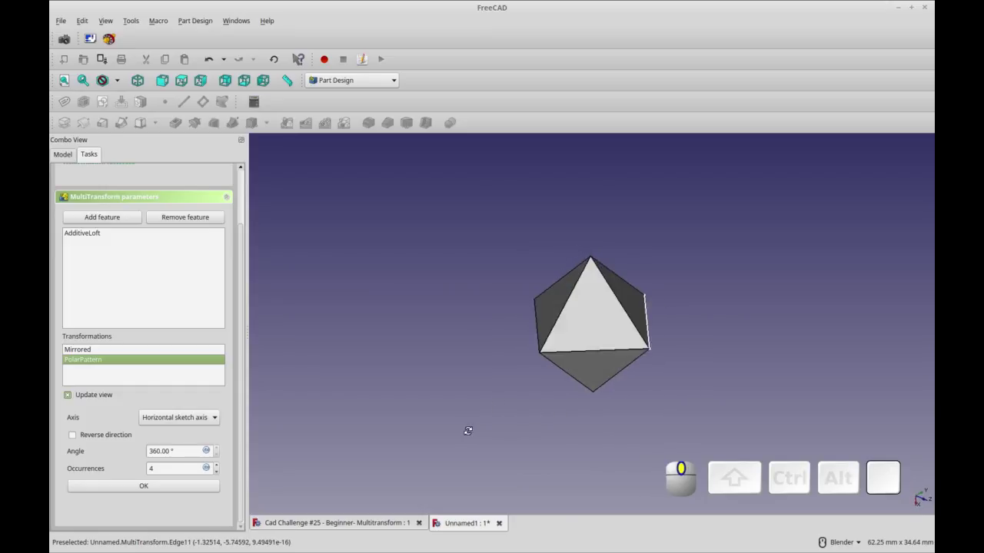
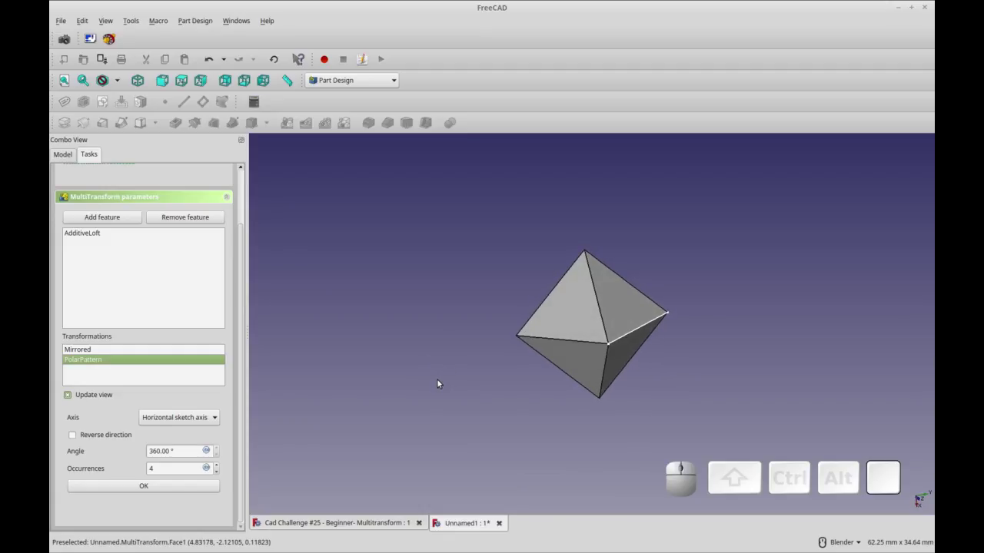
left_click_drag(442, 381, 512, 371)
middle_click(460, 344)
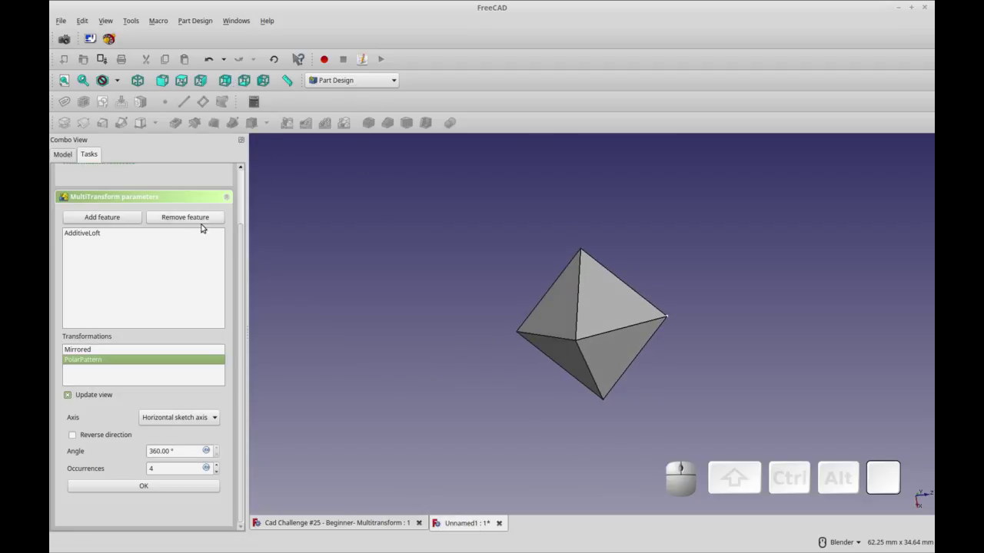
left_click_drag(244, 189, 188, 180)
Confirm the MultiTransform so the octahedron is kept as a feature.
left_click(179, 174)
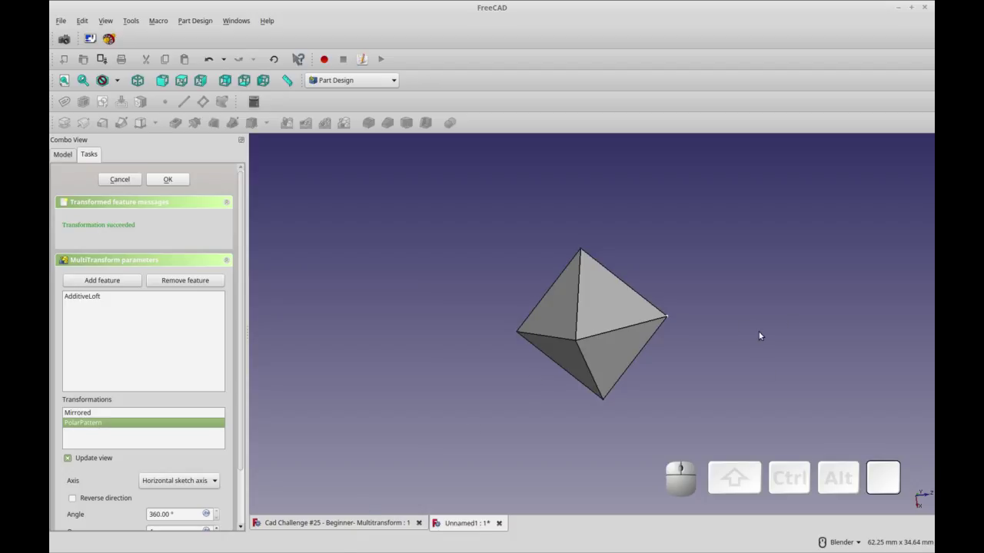
key("ctrl+r")
left_click_drag(572, 410, 428, 530)
left_click(385, 520)
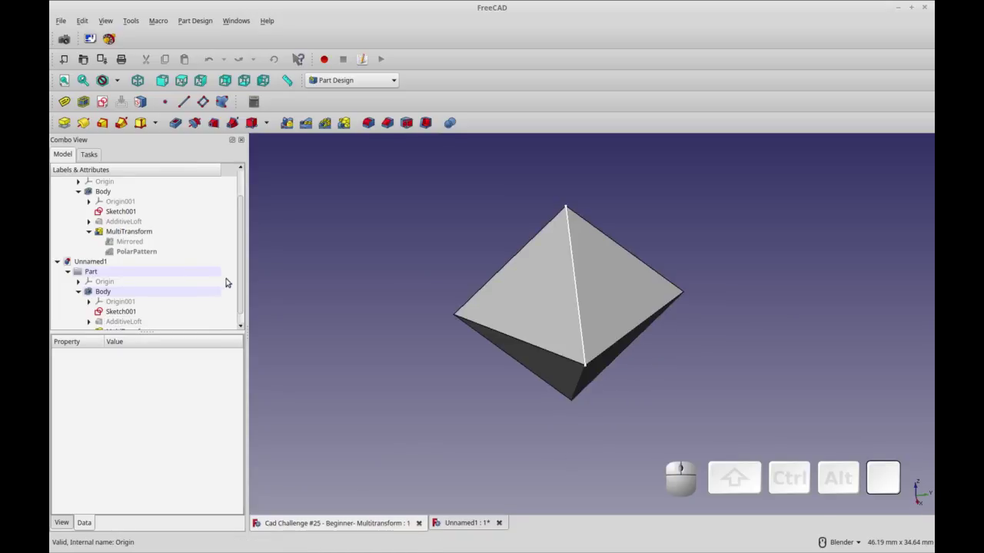
Expand AdditiveLoft in the model tree to reveal its profile sketch.
left_click_drag(242, 268, 198, 261)
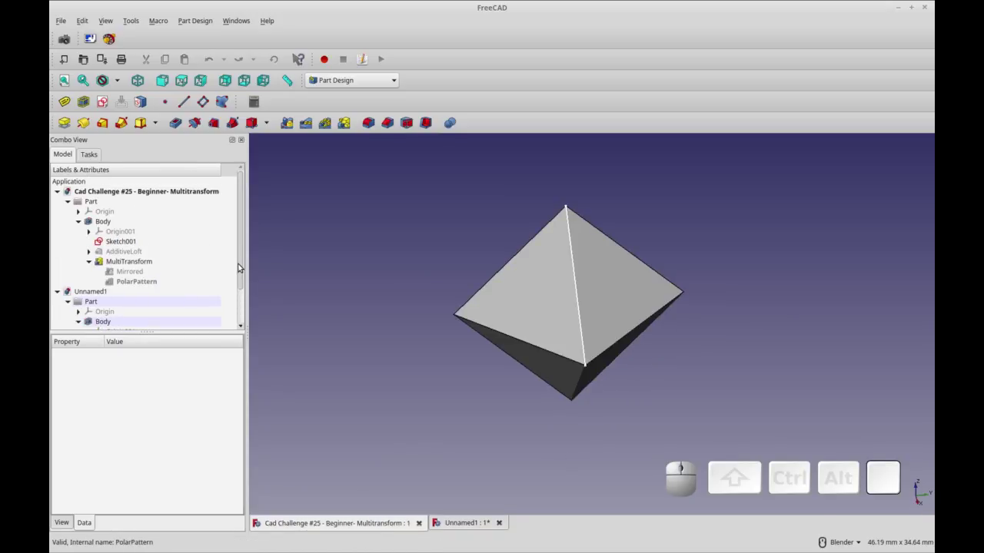
left_click(90, 253)
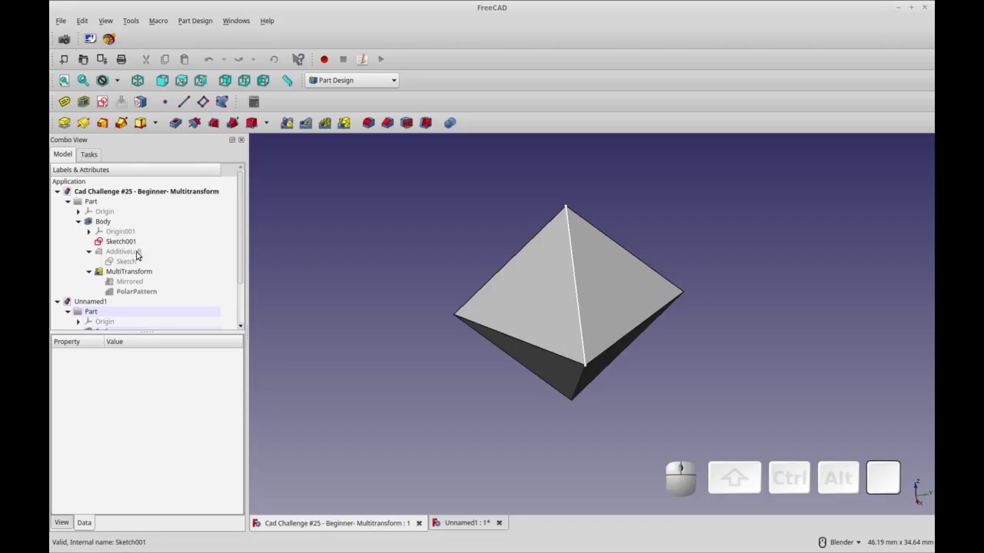